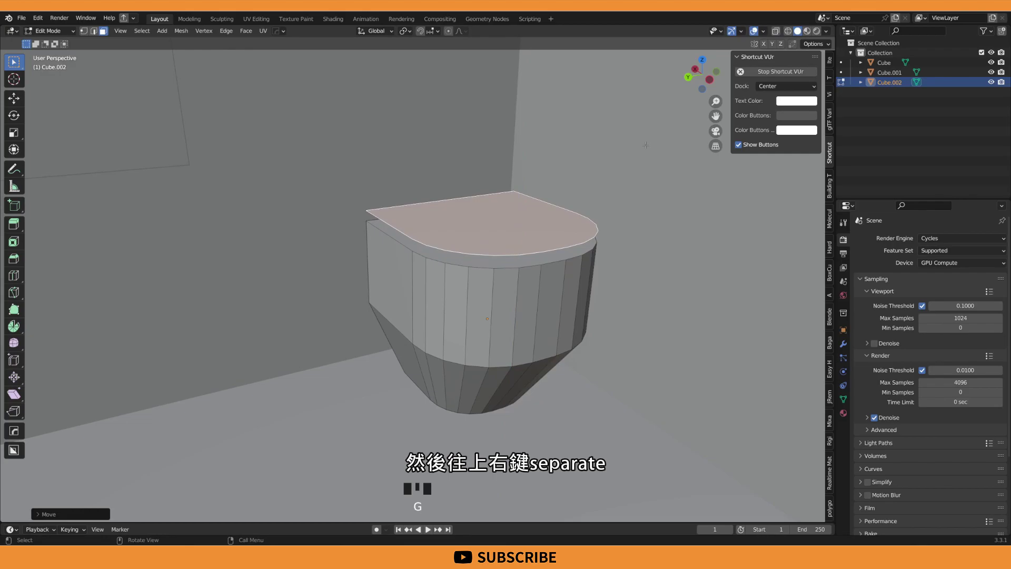
Separate the toilet's top faces into a lid piece and extrude it along the normal for thickness
{"action": "left_click_drag", "start_coordinate": [517, 460], "coordinate": [573, 269]}
{"action": "key", "text": "Tab"}
{"action": "left_click", "coordinate": [523, 244]}
{"action": "middle_click", "coordinate": [530, 268]}
{"action": "key", "text": "Tab"}
{"action": "key", "text": "a"}
{"action": "scroll", "scroll_direction": "up", "scroll_amount": 3}
{"action": "middle_click", "coordinate": [443, 460]}
{"action": "scroll", "scroll_direction": "down", "scroll_amount": 3}
{"action": "key", "text": "e"}
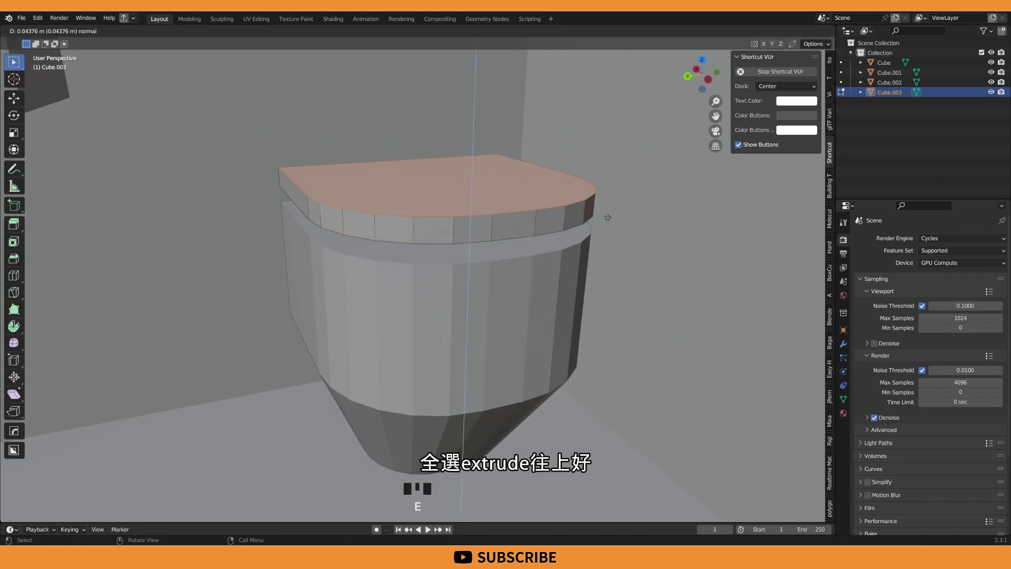
{"action": "key", "text": "Tab"}
Move the lid into place on the bowl, shade it smooth and bring up the cursor snapping options
{"action": "scroll", "scroll_direction": "down", "scroll_amount": 3}
{"action": "key", "text": "g"}
{"action": "left_click_drag", "start_coordinate": [571, 215], "coordinate": [496, 215]}
{"action": "left_click", "coordinate": [496, 215]}
{"action": "right_click", "coordinate": [670, 191]}
{"action": "left_click", "coordinate": [565, 170]}
{"action": "scroll", "scroll_direction": "up", "scroll_amount": 3}
{"action": "left_click_drag", "start_coordinate": [457, 288], "coordinate": [483, 300]}
{"action": "left_click", "coordinate": [390, 281]}
{"action": "left_click_drag", "start_coordinate": [483, 252], "coordinate": [639, 197]}
{"action": "key", "text": "shift+s"}
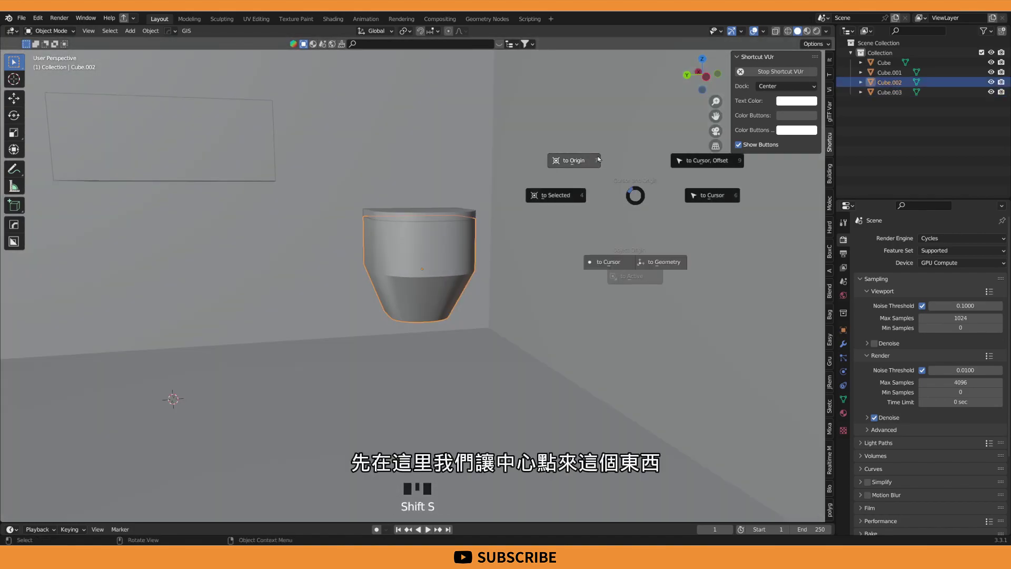
Add a cube beneath the toilet bowl and grab the toilet pieces to reposition them together
{"action": "key", "text": "shift+a"}
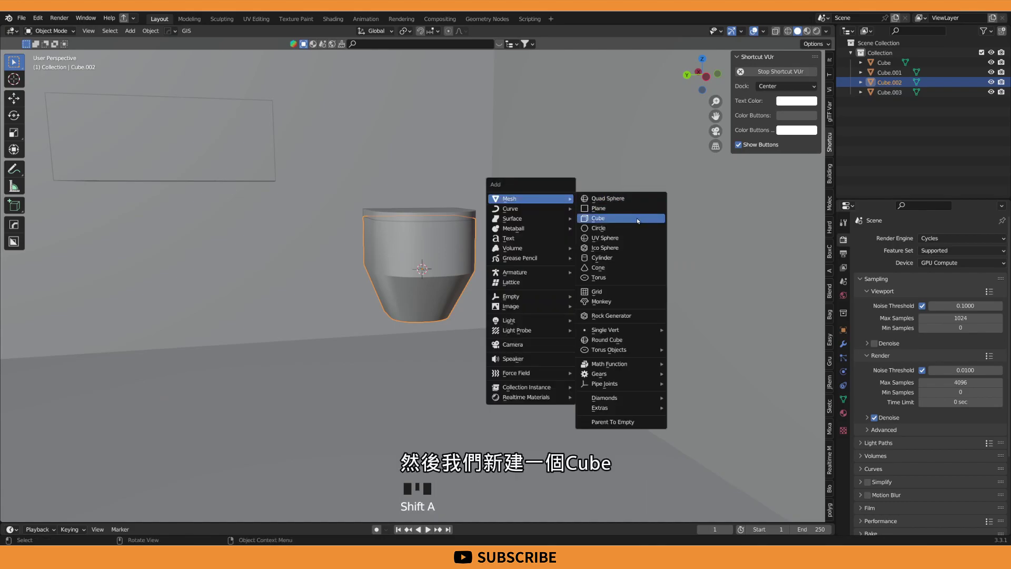
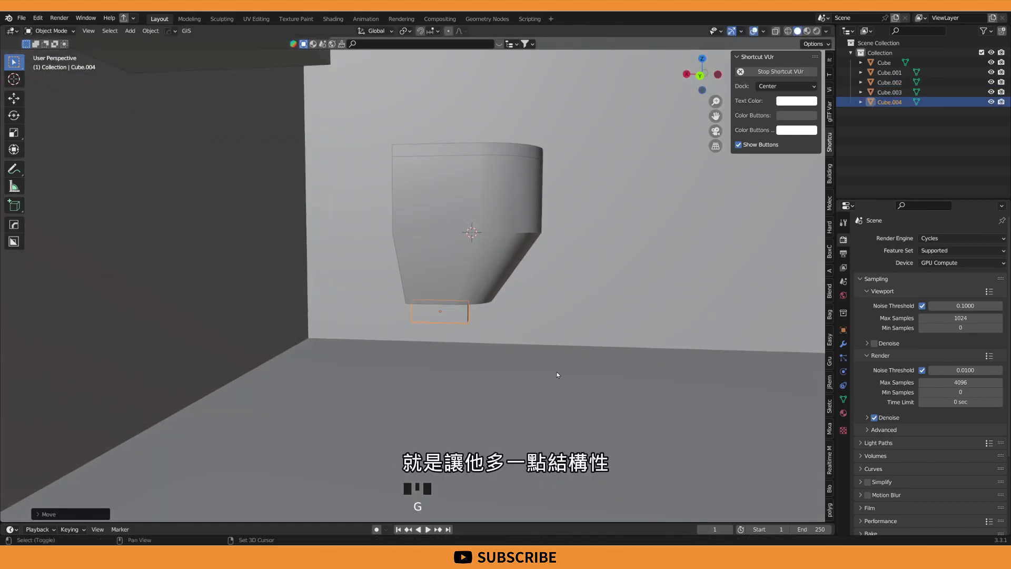
{"action": "middle_click", "coordinate": [500, 297]}
{"action": "left_click", "coordinate": [500, 267]}
{"action": "left_click_drag", "start_coordinate": [608, 282], "coordinate": [566, 302]}
{"action": "scroll", "scroll_direction": "up", "scroll_amount": 3}
{"action": "left_click_drag", "start_coordinate": [647, 298], "coordinate": [670, 320]}
{"action": "key", "text": "g"}
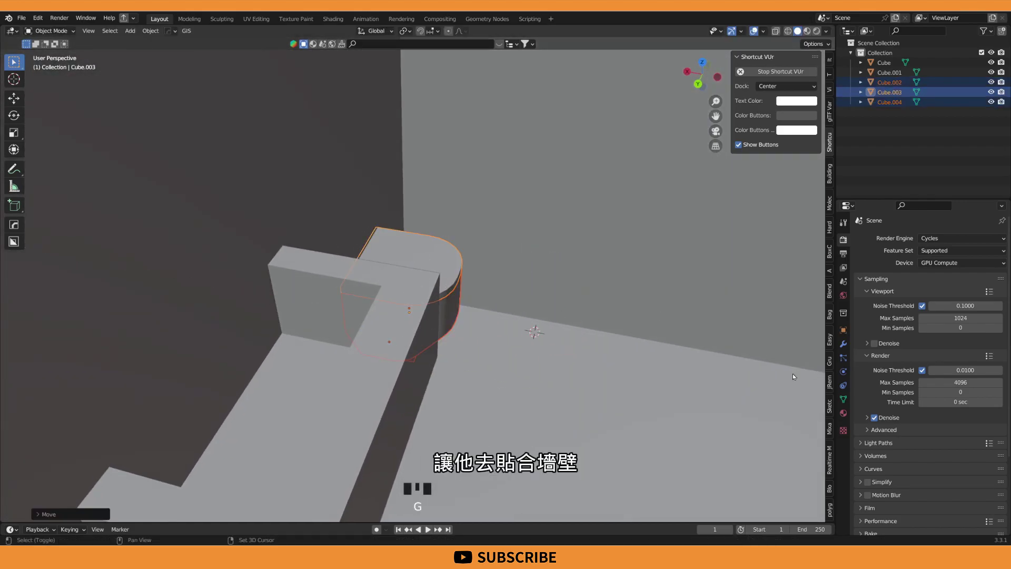
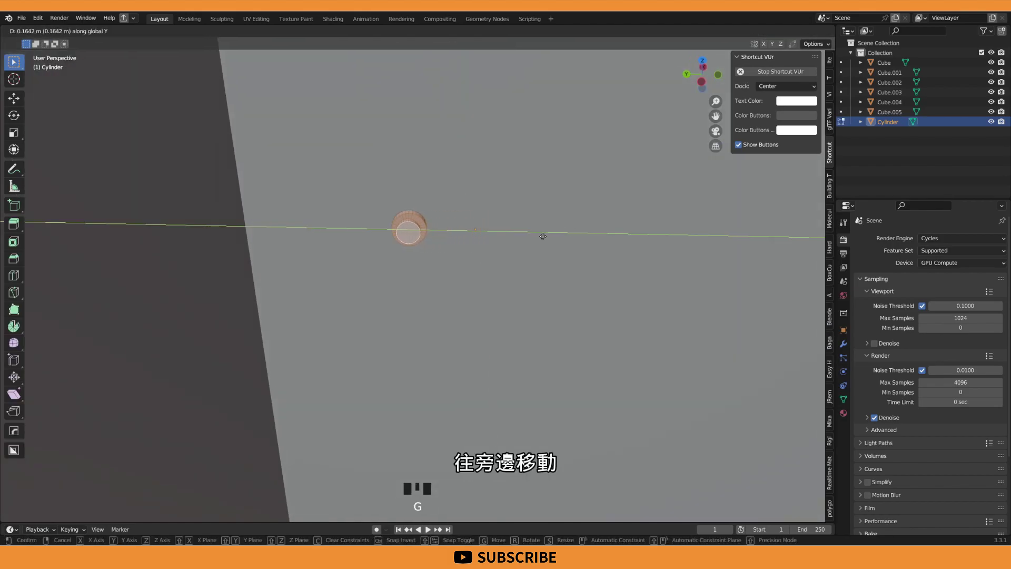
Mirror the flared wall mount cylinder to the other side and set the snapping origin for the bar
{"action": "key", "text": "Tab"}
{"action": "scroll", "scroll_direction": "down", "scroll_amount": 3}
{"action": "scroll", "scroll_direction": "up", "scroll_amount": 3}
{"action": "left_click_drag", "start_coordinate": [525, 280], "coordinate": [520, 272]}
{"action": "key", "text": "alt+x"}
{"action": "left_click", "coordinate": [422, 288]}
{"action": "scroll", "scroll_direction": "down", "scroll_amount": 3}
{"action": "middle_click", "coordinate": [528, 304]}
{"action": "key", "text": "shift+s"}
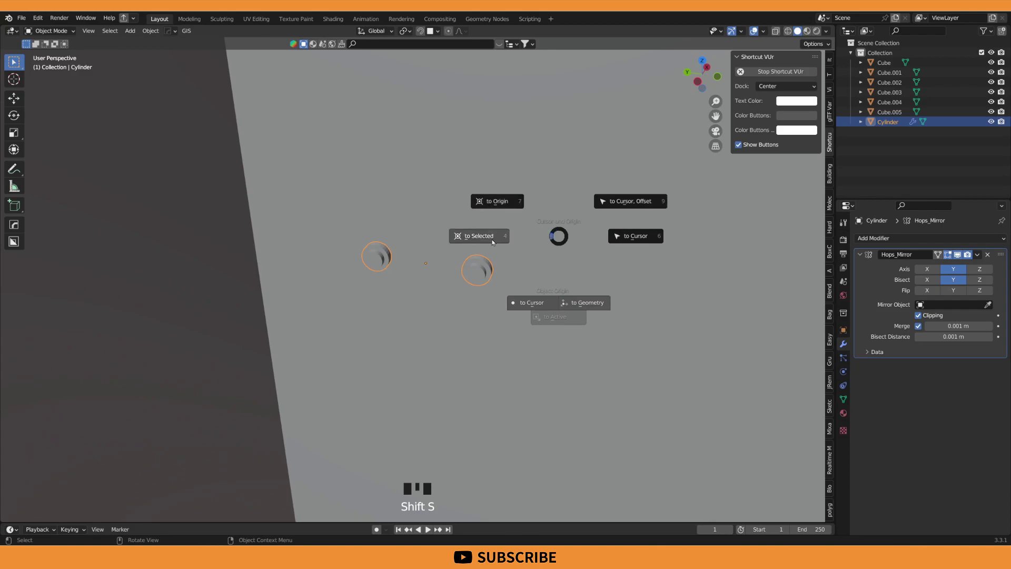
{"action": "left_click_drag", "start_coordinate": [608, 272], "coordinate": [676, 220]}
Add a cube between the mounts and scale it into the start of the rail bar
{"action": "key", "text": "shift+a"}
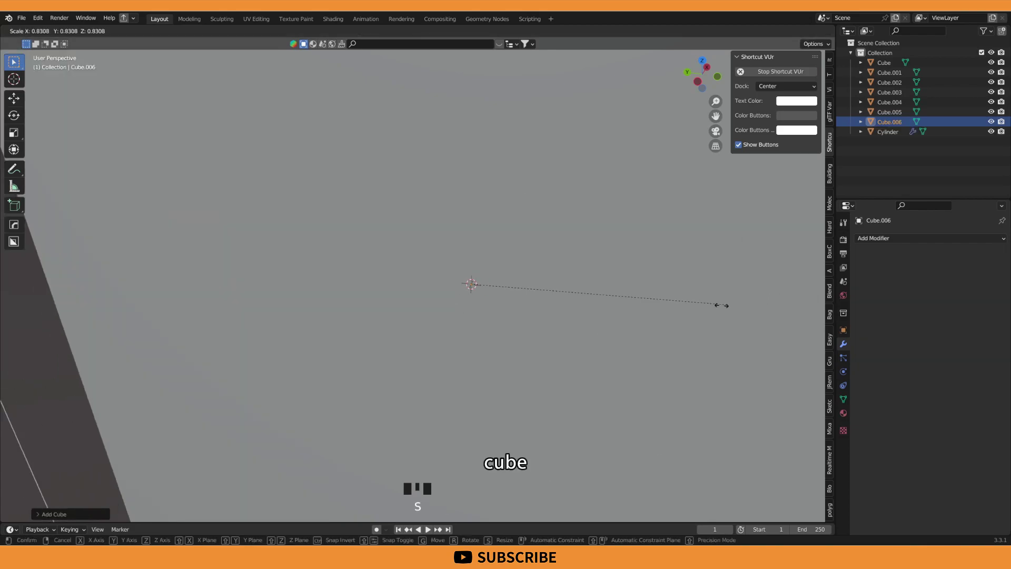
{"action": "left_click_drag", "start_coordinate": [567, 281], "coordinate": [559, 283]}
{"action": "scroll", "scroll_direction": "up", "scroll_amount": 3}
{"action": "key", "text": "s"}
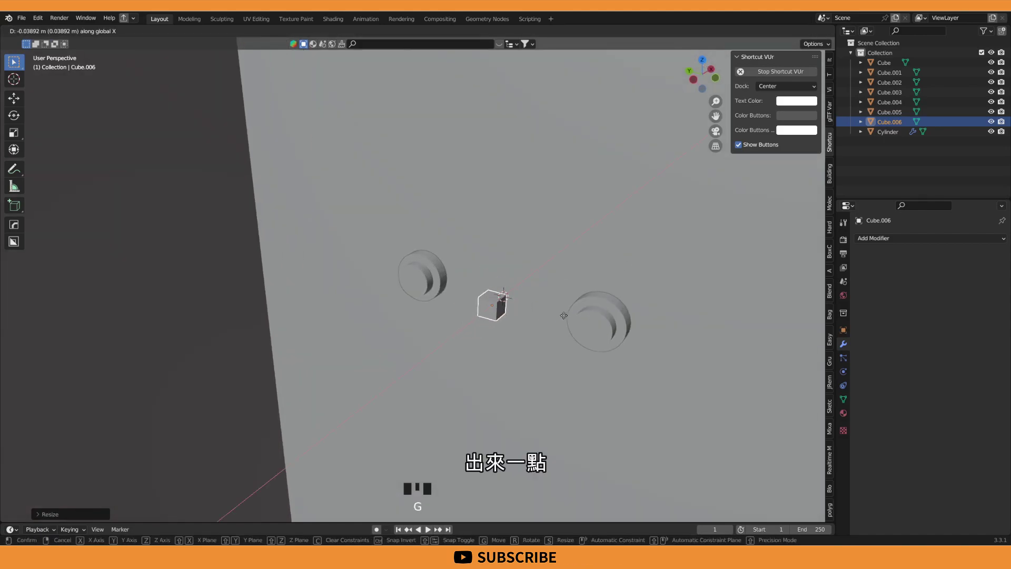
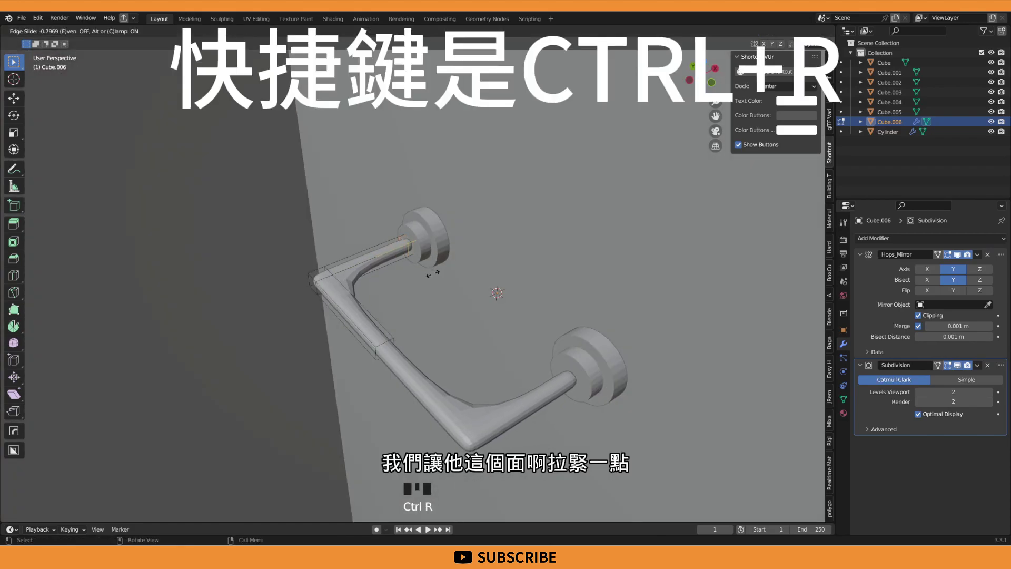
Add an edge loop to the bent bar and round off the wall mounts with a bevel
{"action": "key", "text": "ctrl+r"}
{"action": "scroll", "scroll_direction": "up", "scroll_amount": 3}
{"action": "left_click_drag", "start_coordinate": [554, 273], "coordinate": [517, 296]}
{"action": "right_click", "coordinate": [517, 296]}
{"action": "scroll", "scroll_direction": "down", "scroll_amount": 3}
{"action": "left_click", "coordinate": [540, 284]}
{"action": "key", "text": "q"}
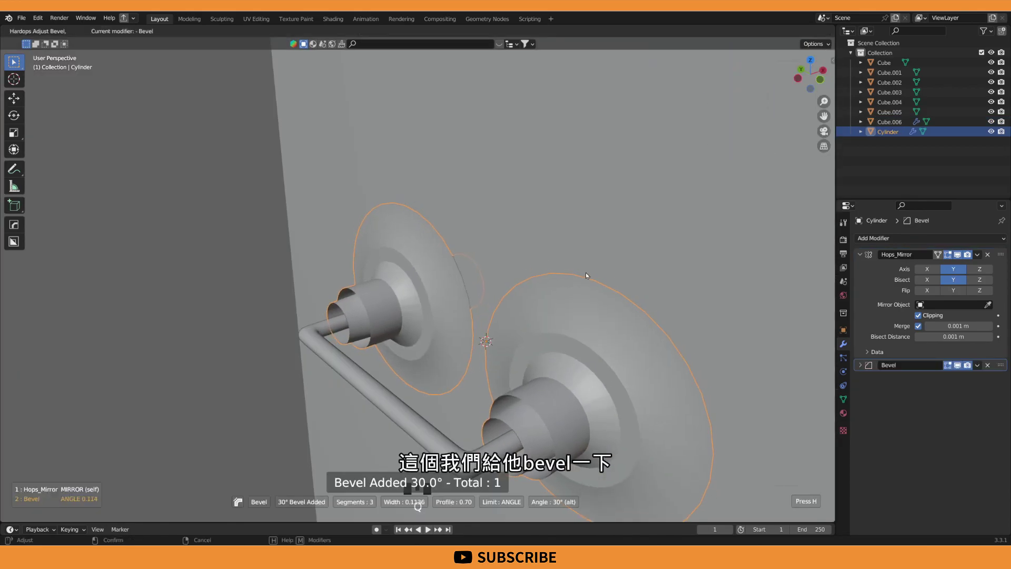
{"action": "middle_click", "coordinate": [774, 253]}
Add a cube as a thin mirrored end piece at the rail's bent corner, then start another mesh
{"action": "key", "text": "shift+a"}
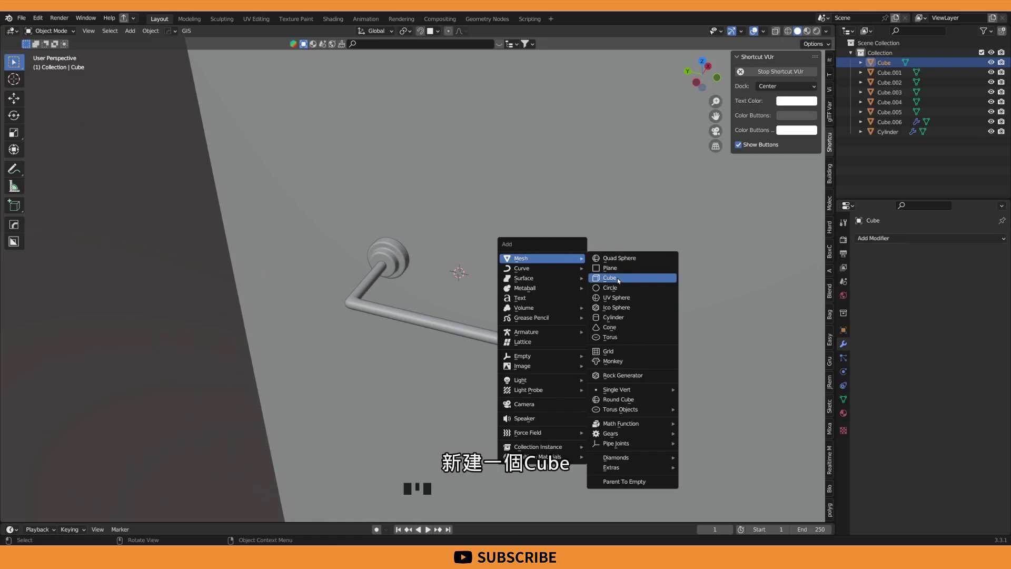
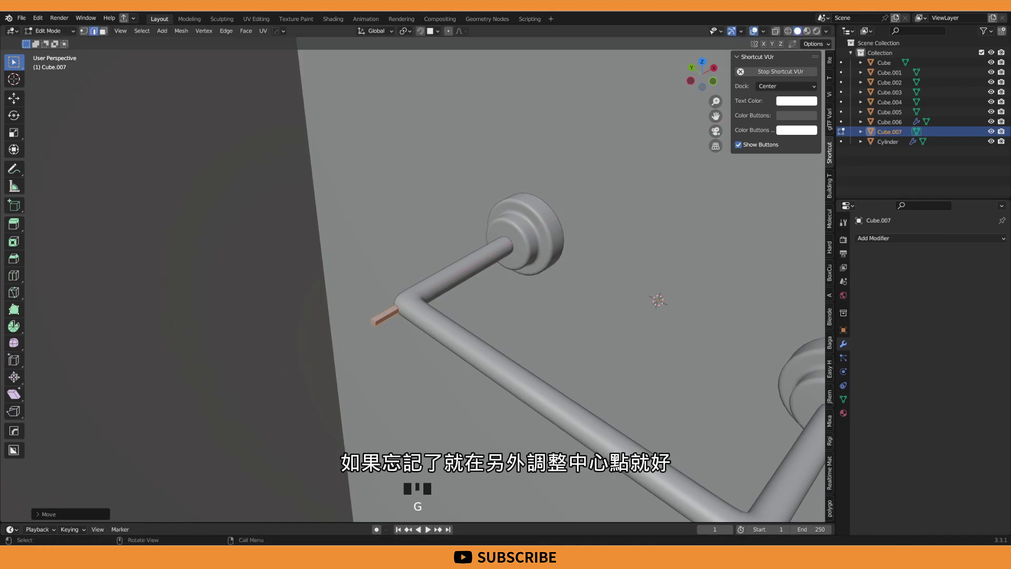
{"action": "middle_click", "coordinate": [617, 192]}
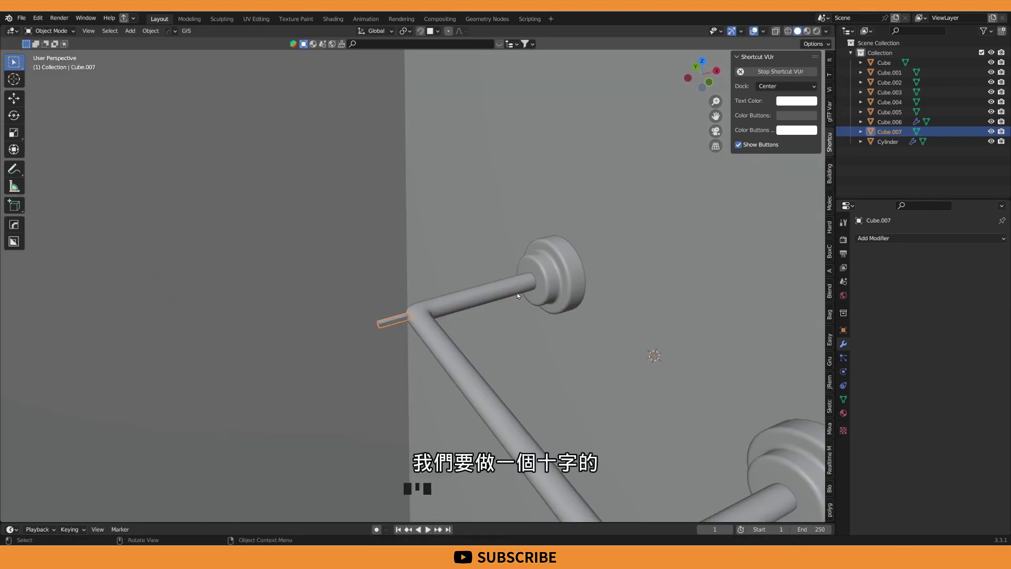
{"action": "key", "text": "ctrl+s"}
{"action": "scroll", "scroll_direction": "down", "scroll_amount": 3}
{"action": "key", "text": "shift+a"}
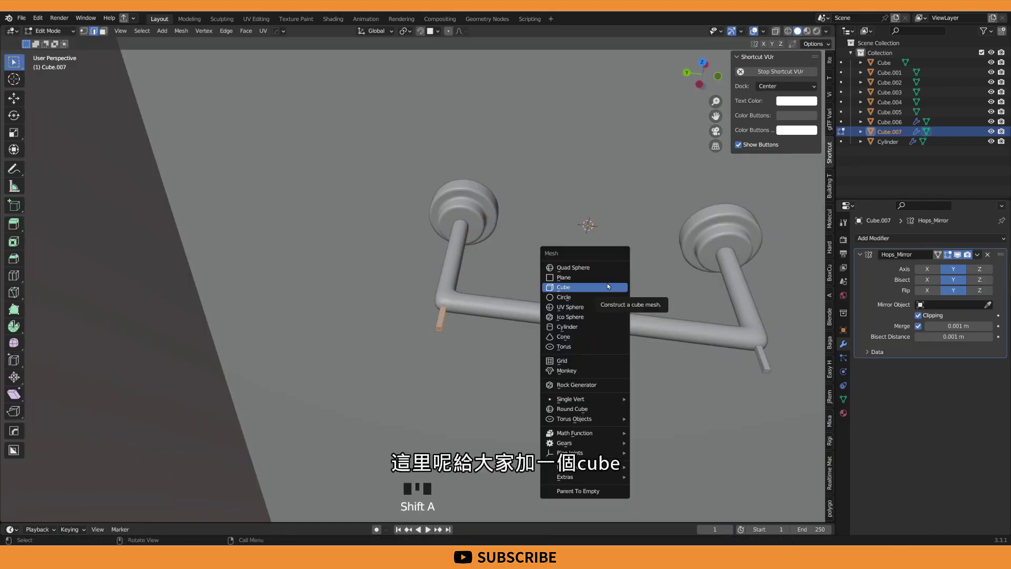
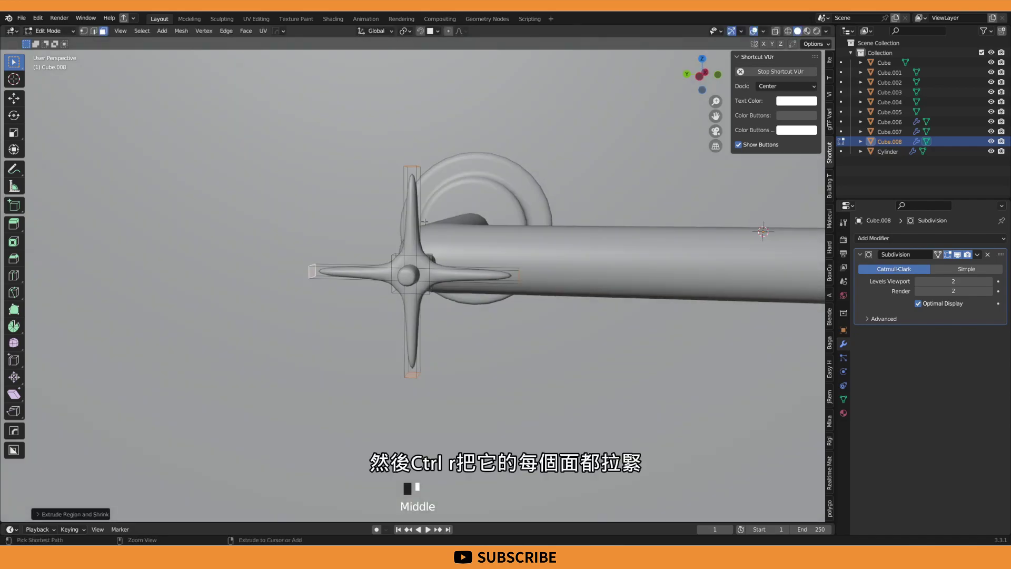
Add two edge loops across the arms of the cross piece
{"action": "key", "text": "ctrl+r"}
{"action": "key", "text": "ctrl+r"}
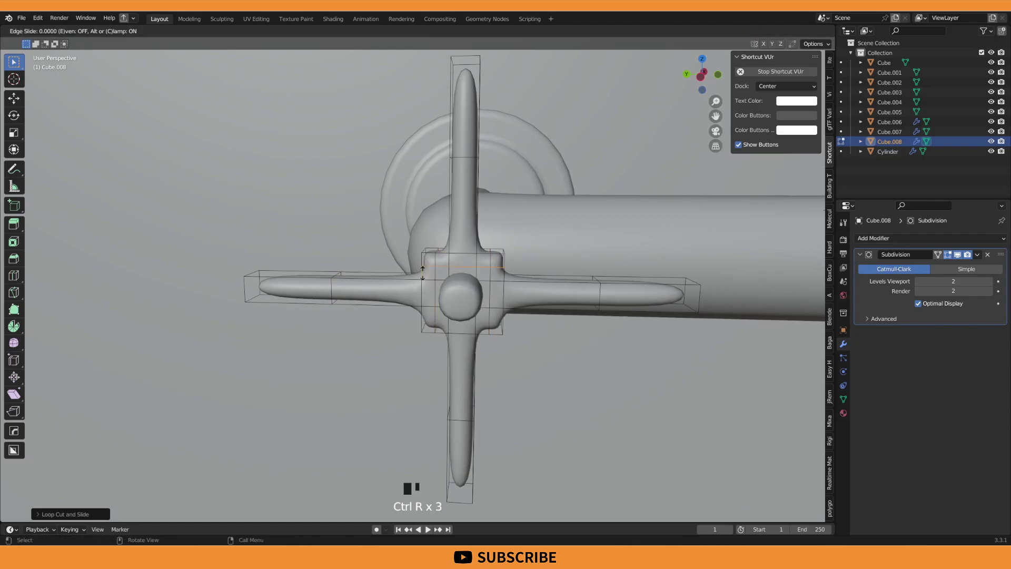
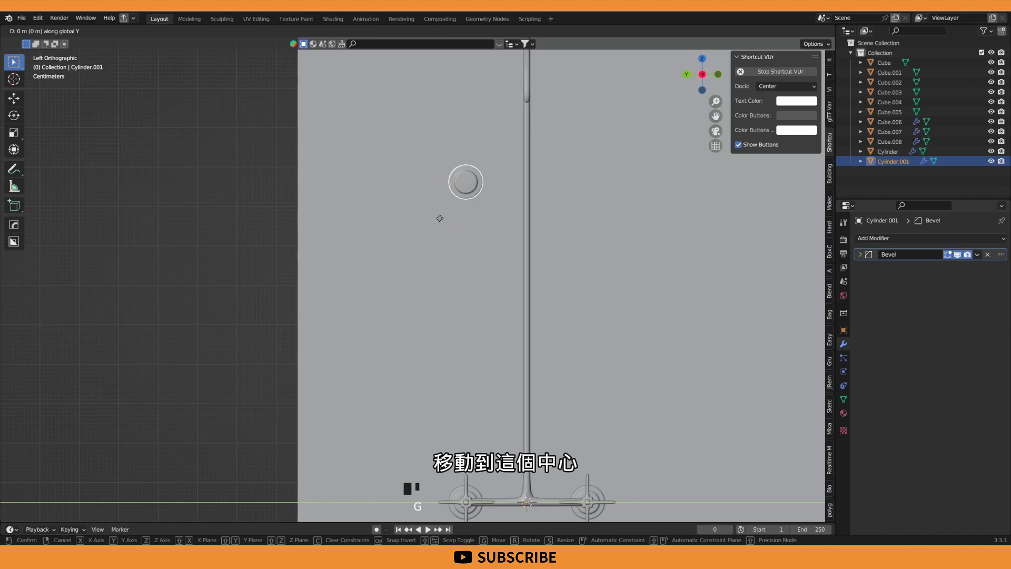
Shade the wall button smooth, set the cursor snap near the pipe and start adding the disc mesh
{"action": "right_click", "coordinate": [630, 143]}
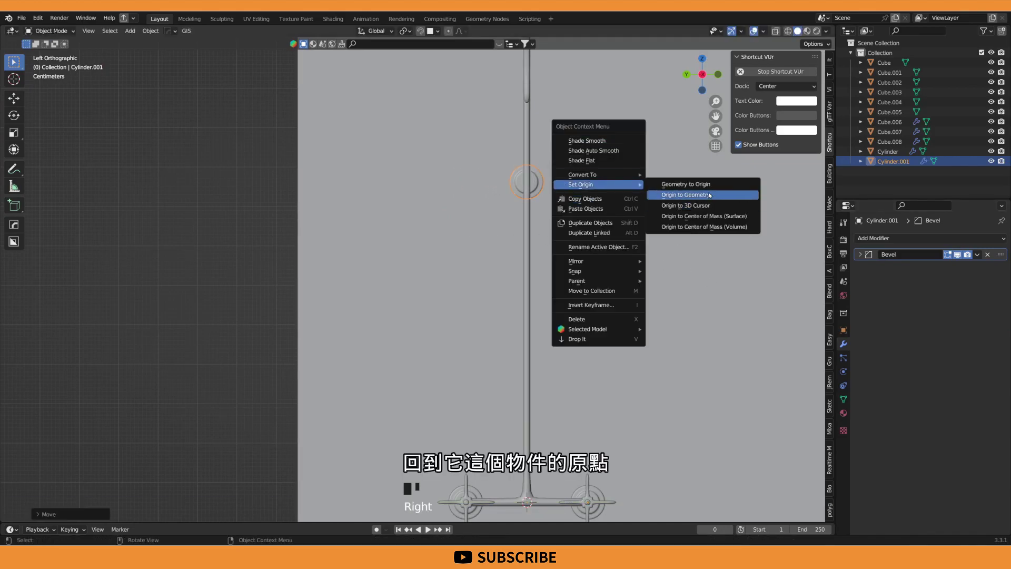
{"action": "middle_click", "coordinate": [461, 233]}
{"action": "key", "text": "shift+s"}
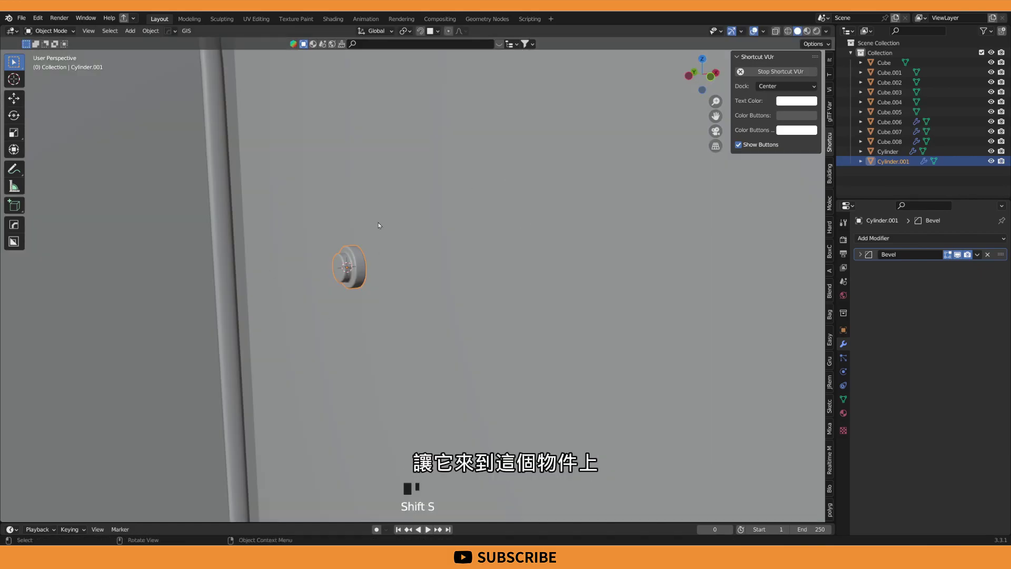
{"action": "scroll", "scroll_direction": "down", "scroll_amount": 3}
{"action": "left_click_drag", "start_coordinate": [585, 251], "coordinate": [598, 276]}
{"action": "scroll", "scroll_direction": "up", "scroll_amount": 3}
{"action": "middle_click", "coordinate": [554, 278]}
{"action": "key", "text": "shift+a"}
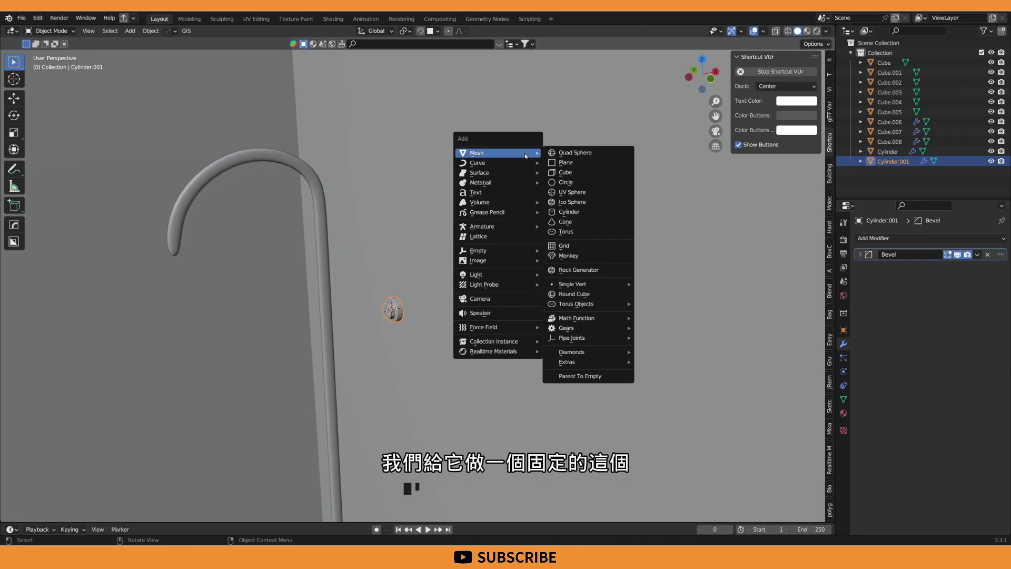
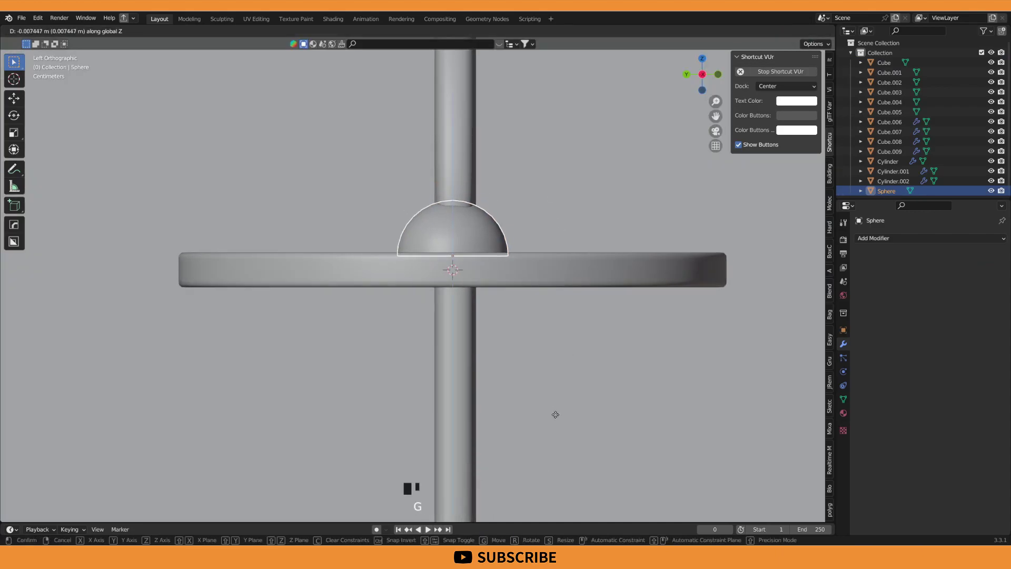
Move the half-dome sphere onto the flat shower-head disc on the pipe
{"action": "scroll", "scroll_direction": "down", "scroll_amount": 3}
{"action": "key", "text": "g"}
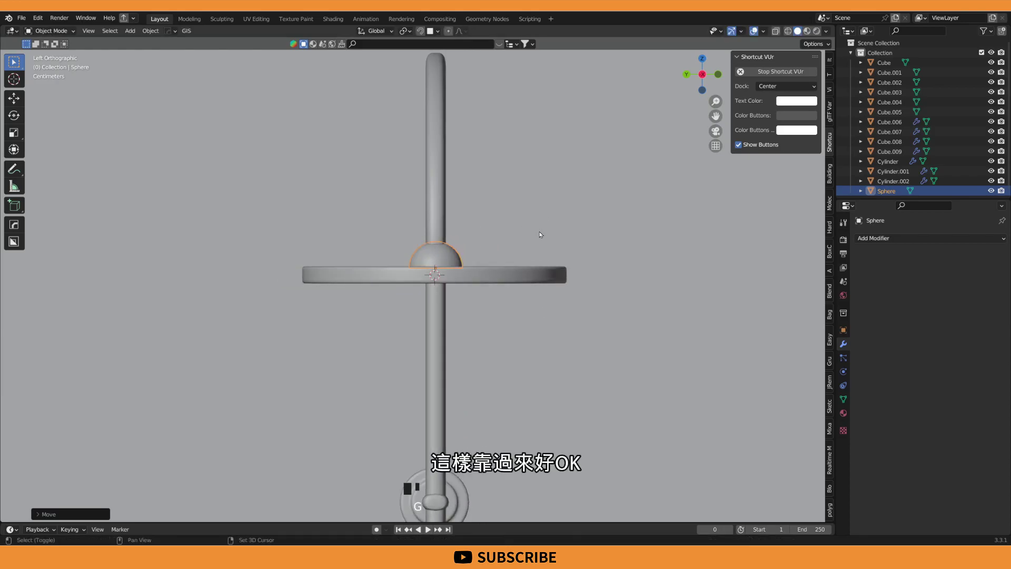
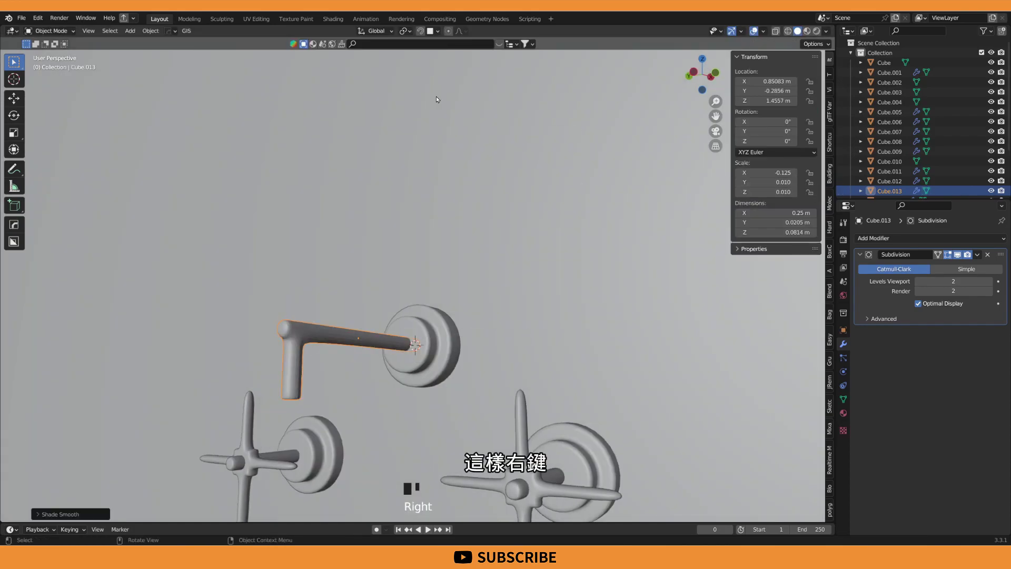
Save the file with the finished spout, reframe on the wall and start adding the switch plate cube
{"action": "scroll", "scroll_direction": "down", "scroll_amount": 3}
{"action": "left_click_drag", "start_coordinate": [417, 261], "coordinate": [451, 277]}
{"action": "key", "text": "ctrl+s"}
{"action": "middle_click", "coordinate": [407, 328]}
{"action": "scroll", "scroll_direction": "up", "scroll_amount": 3}
{"action": "middle_click", "coordinate": [459, 249]}
{"action": "key", "text": "shift+a"}
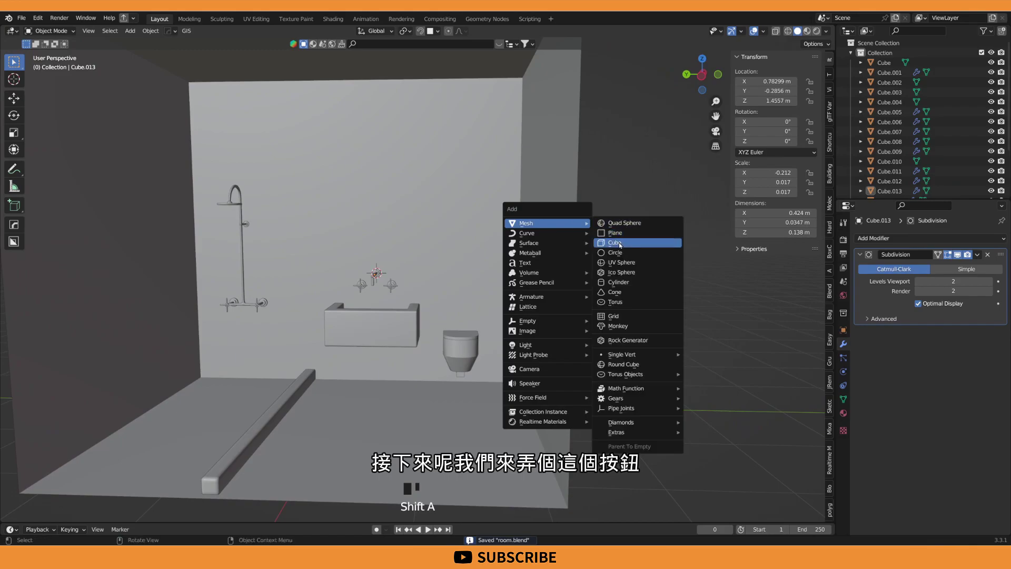
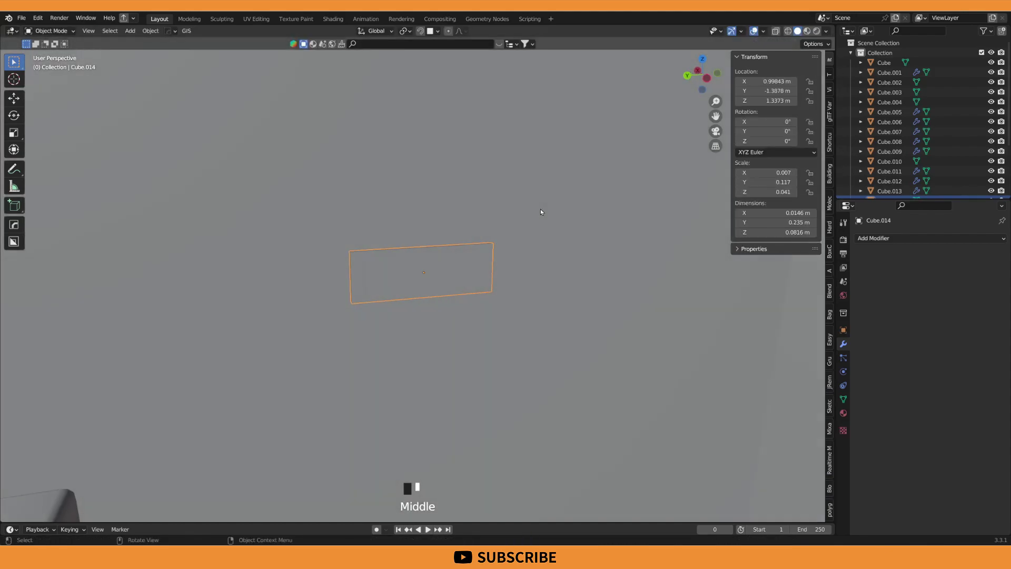
Snap the cursor to the plate, add a button cylinder and scale and tilt it against the plate
{"action": "left_click_drag", "start_coordinate": [476, 246], "coordinate": [501, 261]}
{"action": "scroll", "scroll_direction": "up", "scroll_amount": 3}
{"action": "key", "text": "shift+s"}
{"action": "key", "text": "shift+a"}
{"action": "key", "text": "s"}
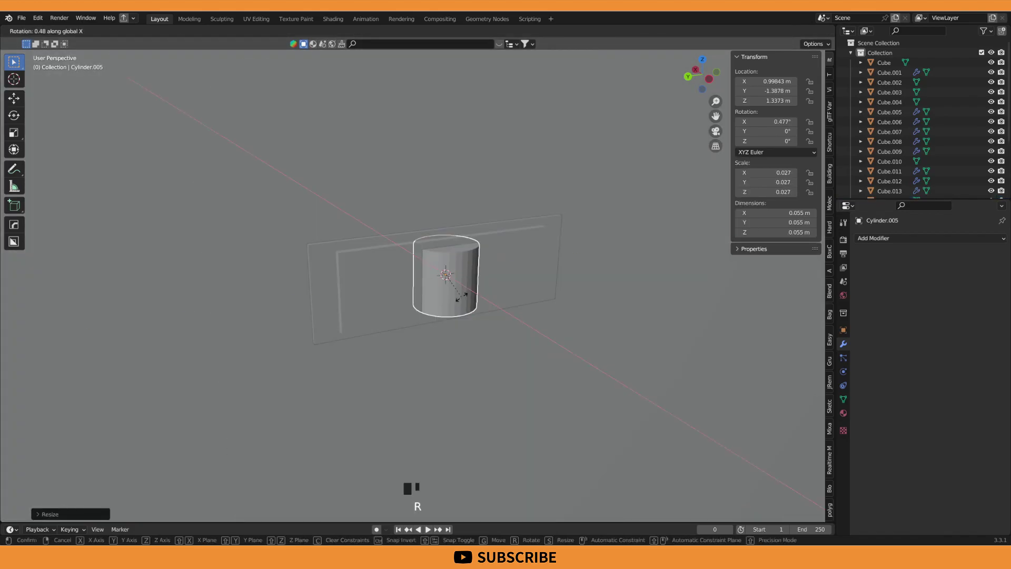
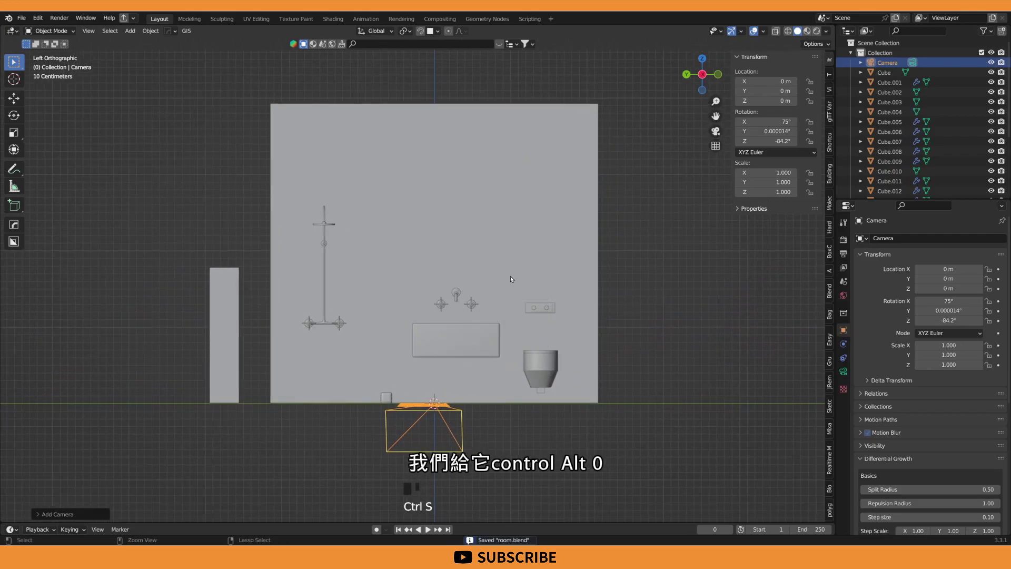
Align the camera to the current view, rotate and slide it to frame the room, and save
{"action": "key", "text": "ctrl+alt+KP_0"}
{"action": "scroll", "scroll_direction": "up", "scroll_amount": 3}
{"action": "key", "text": "r"}
{"action": "key", "text": "ctrl+s"}
{"action": "key", "text": "g"}
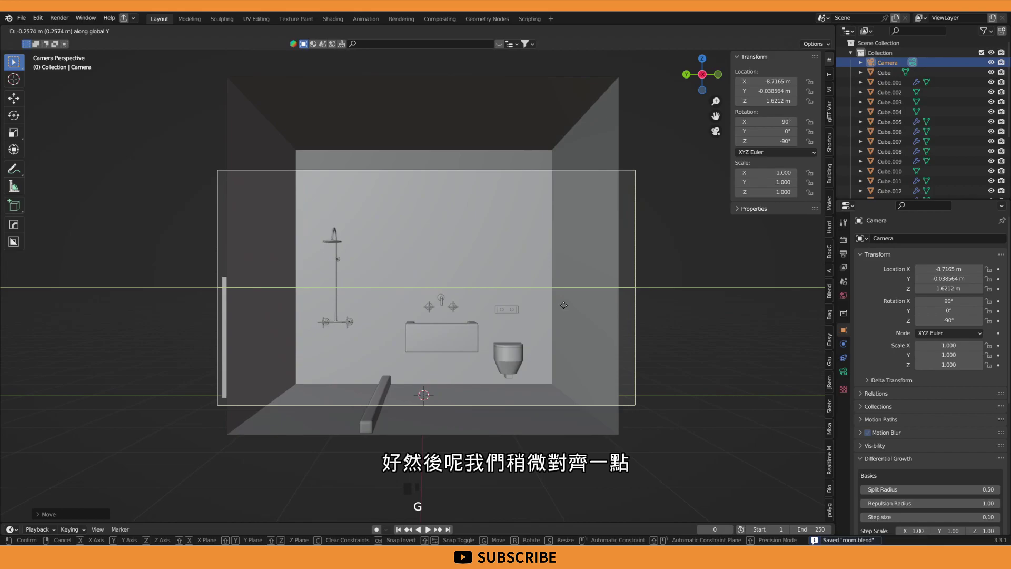
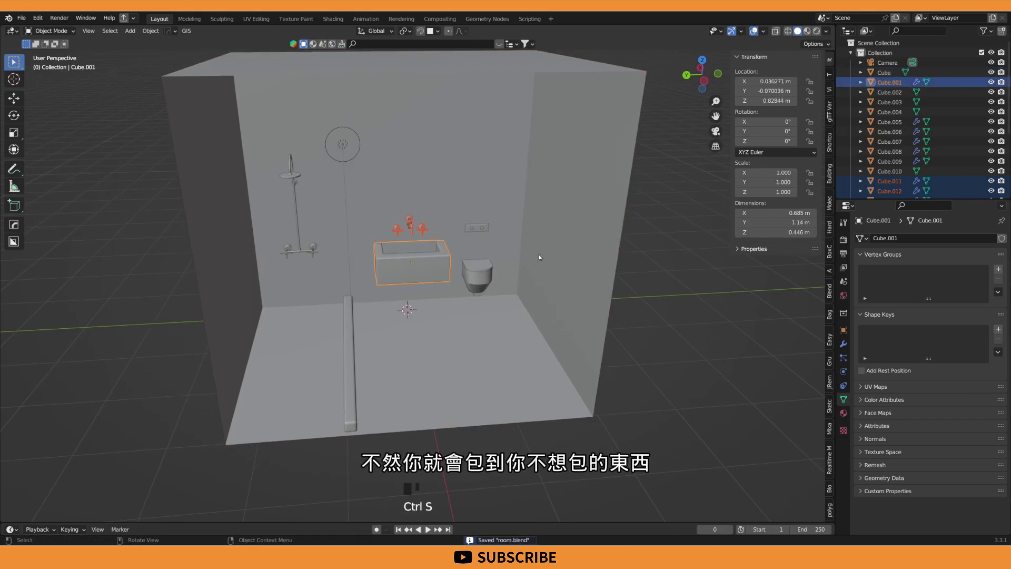
Move the selected sink pieces into a new collection via M
{"action": "key", "text": "m"}
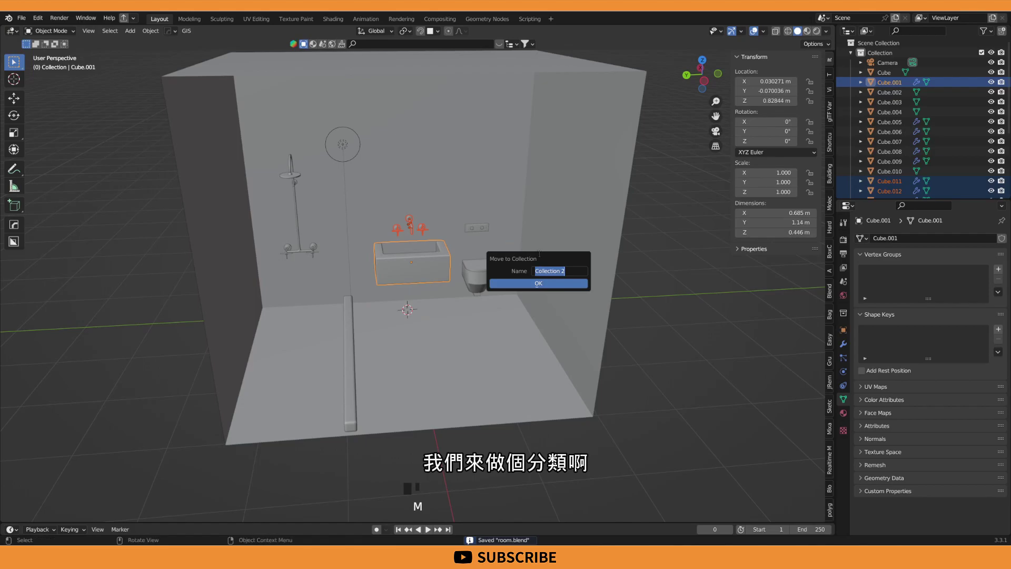
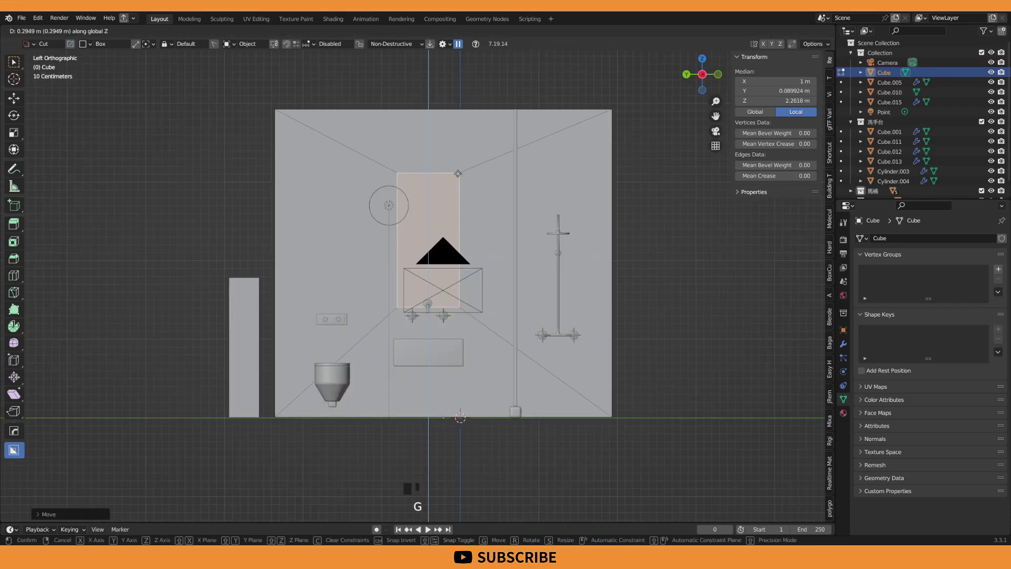
Grab the separated mirror panel to position it on the wall above the sink
{"action": "key", "text": "g"}
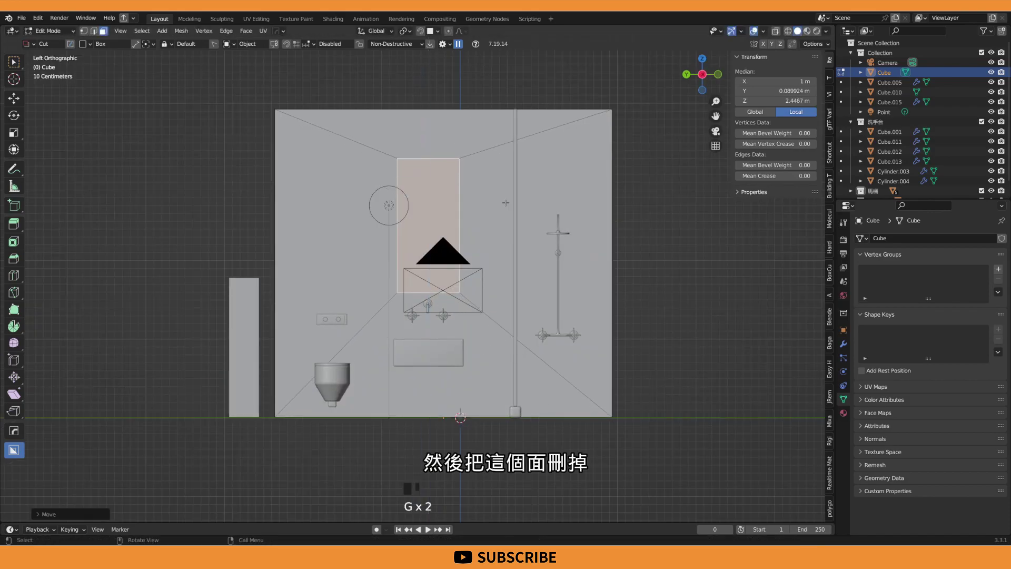
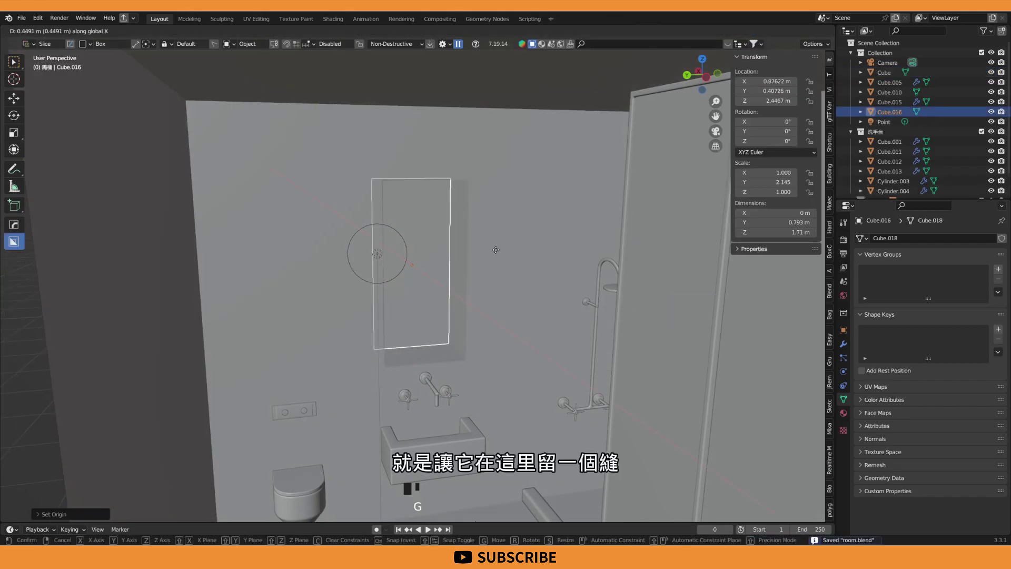
Nudge the panel into place, save the file, and view the lit bathroom through the camera
{"action": "key", "text": "g"}
{"action": "left_click_drag", "start_coordinate": [471, 255], "coordinate": [456, 248]}
{"action": "key", "text": "ctrl+s"}
{"action": "middle_click", "coordinate": [720, 134]}
{"action": "key", "text": "ctrl+s"}
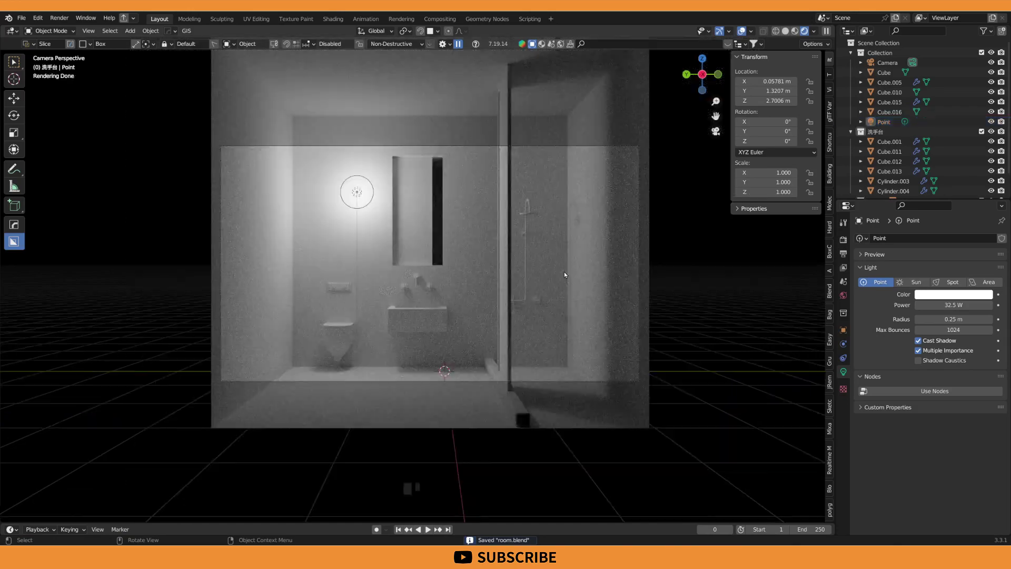
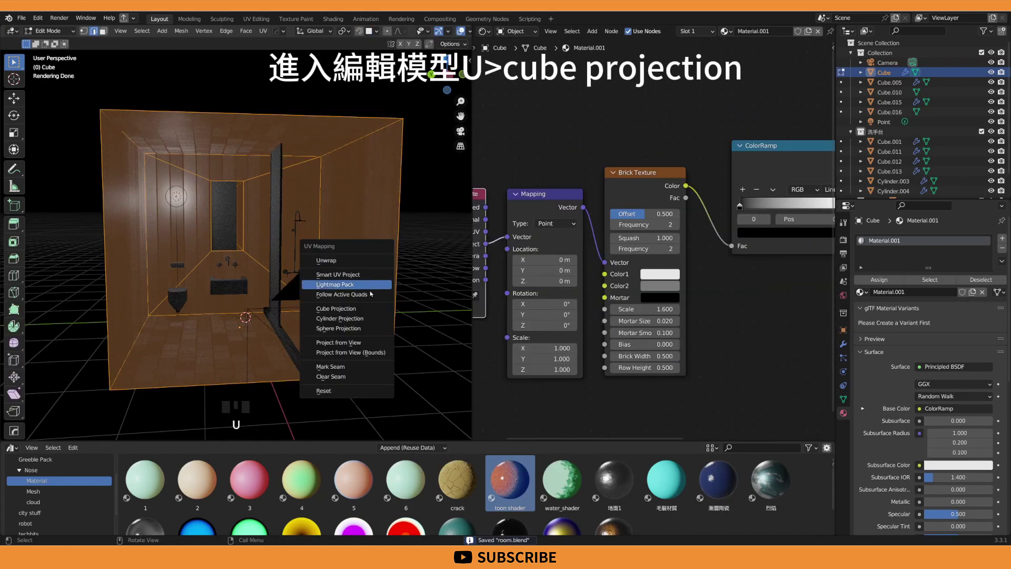
Leave Edit Mode on the room shell after the UV cube projection
{"action": "key", "text": "Tab"}
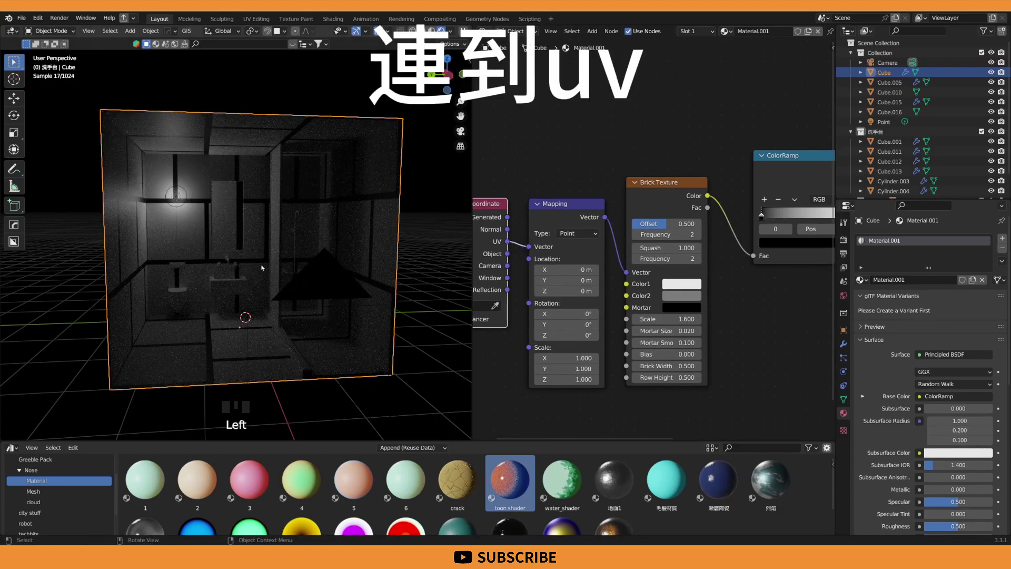
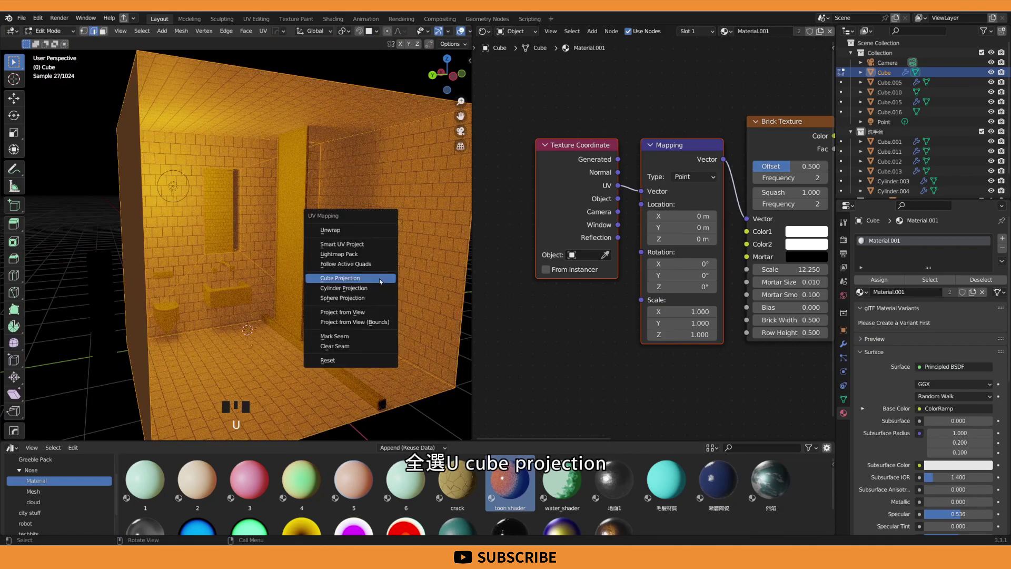
Exit mesh editing of the room, reframe the view and save the file
{"action": "key", "text": "Tab"}
{"action": "scroll", "scroll_direction": "down", "scroll_amount": 3}
{"action": "middle_click", "coordinate": [310, 262]}
{"action": "key", "text": "ctrl+s"}
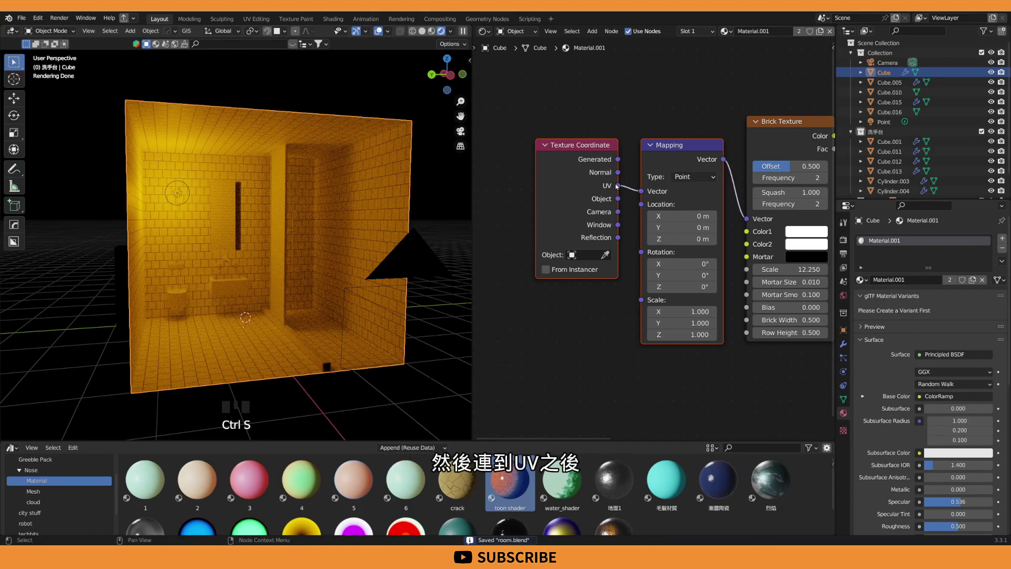
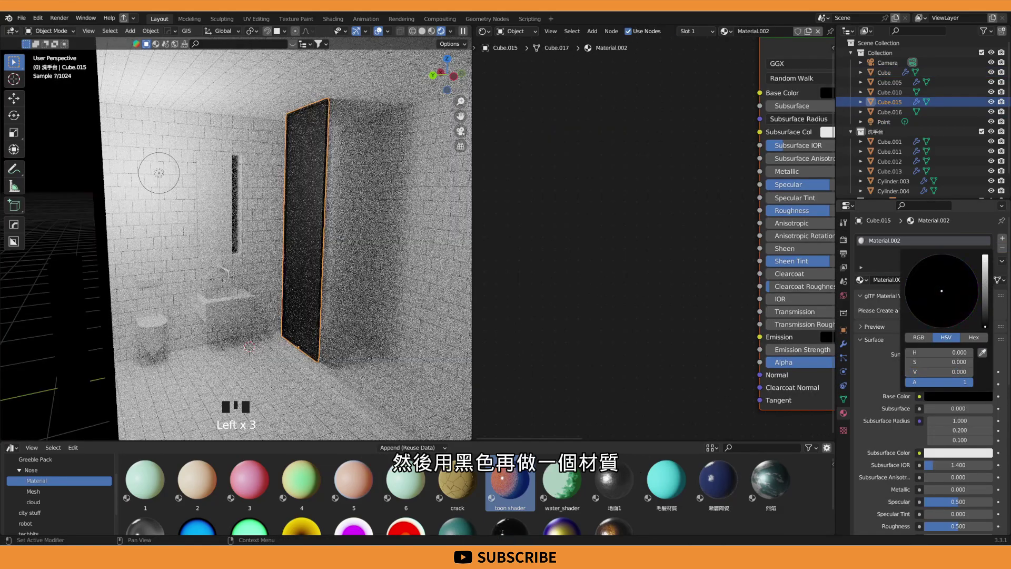
Add a second material slot to the black-framed partition panel for its centre
{"action": "left_click", "coordinate": [923, 378]}
{"action": "scroll", "scroll_direction": "down", "scroll_amount": 3}
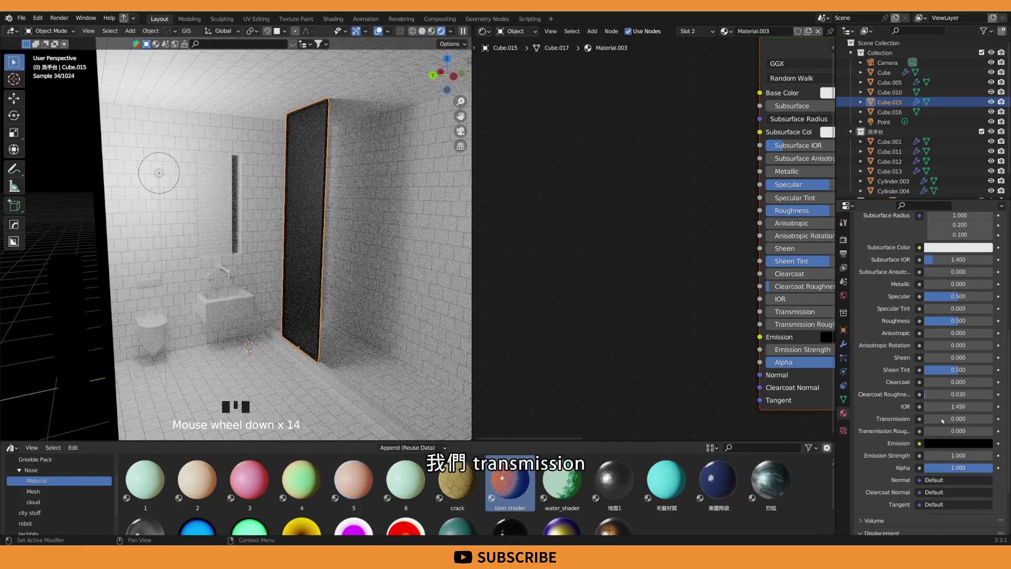